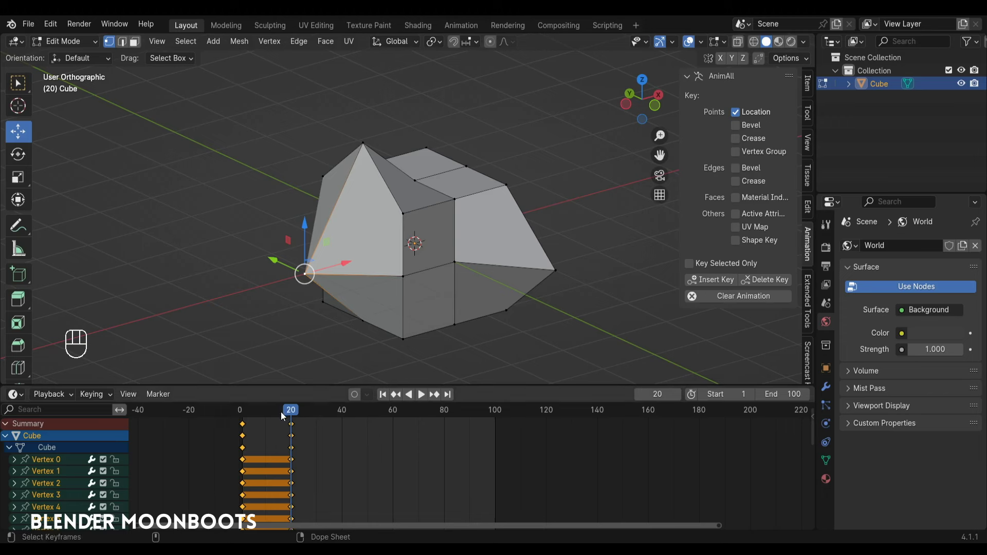
Step: Scrub the morph in the Dope Sheet, return to Object Mode and play it from frame 46
left_click_drag(284, 416, 244, 412)
key("Tab")
left_click_drag(247, 415, 249, 422)
key("space")
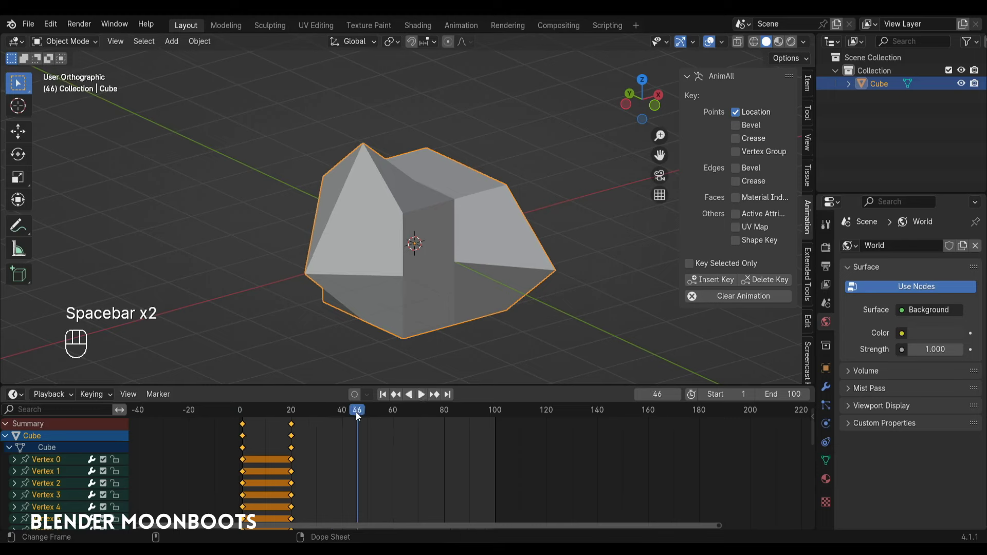
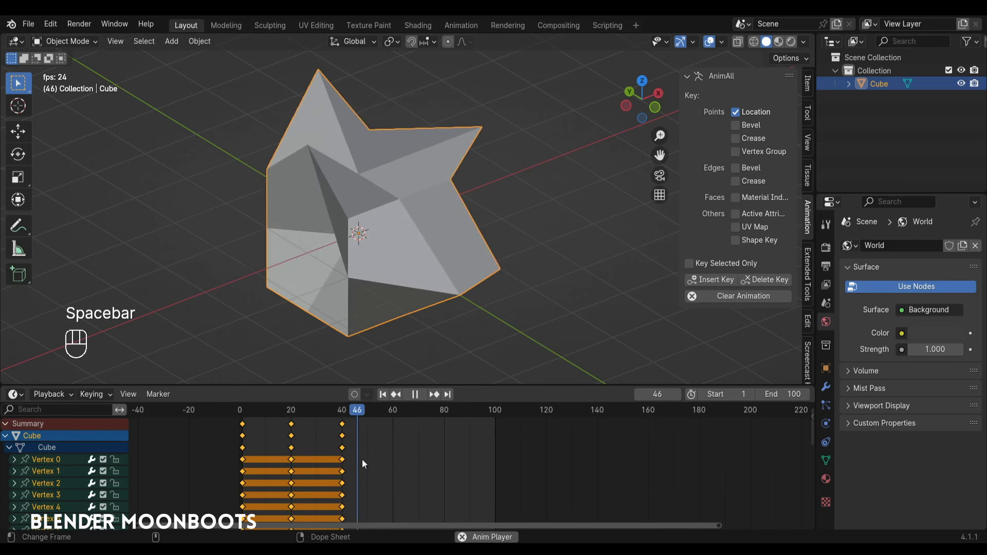
Step: Stop playback and bring back a fresh default cube scene
left_click(297, 430)
key("shift+d")
left_click_drag(359, 413, 251, 417)
Step: Show the AnimAll keying options in the sidebar and select all the cube's geometry in Edit Mode
key("shift+d")
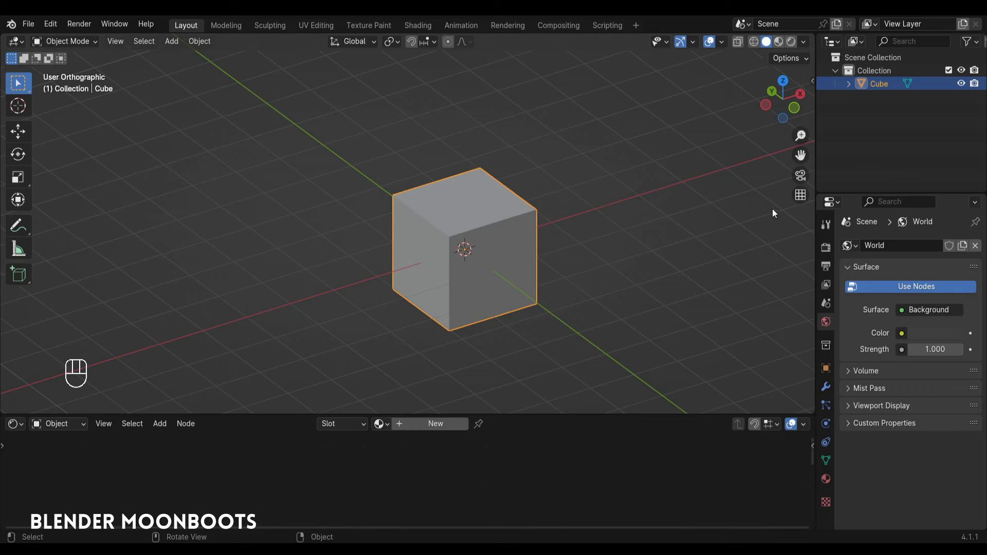
key("n")
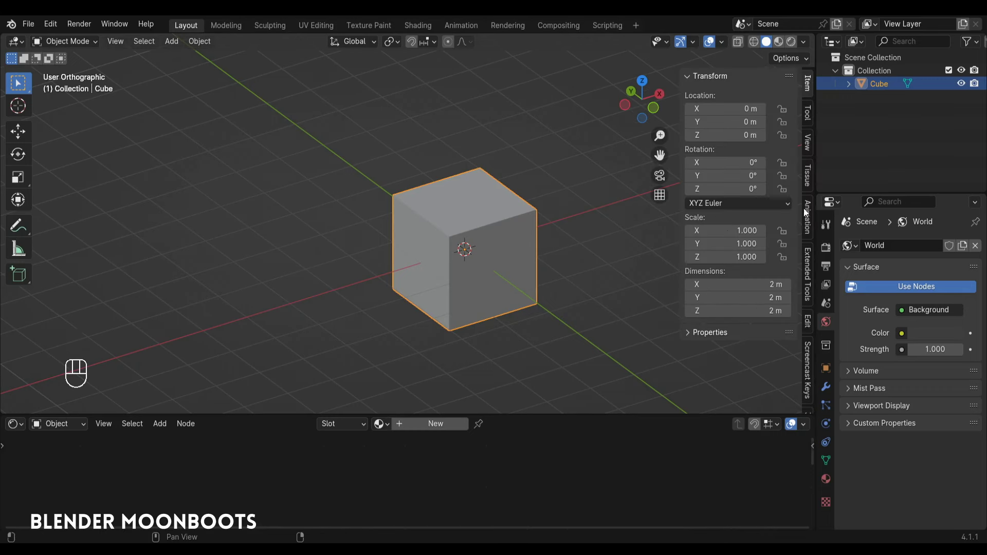
left_click(809, 221)
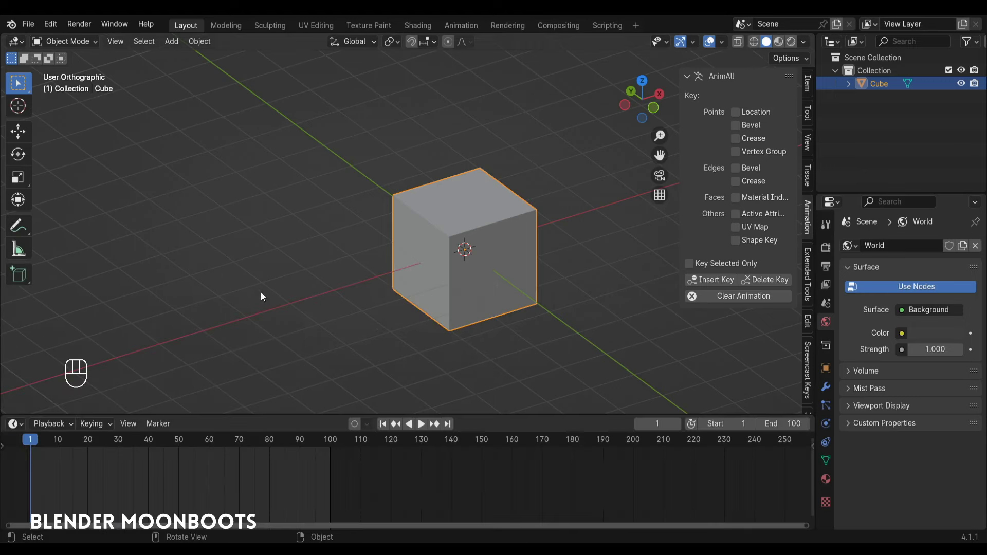
key("Tab")
left_click(491, 221)
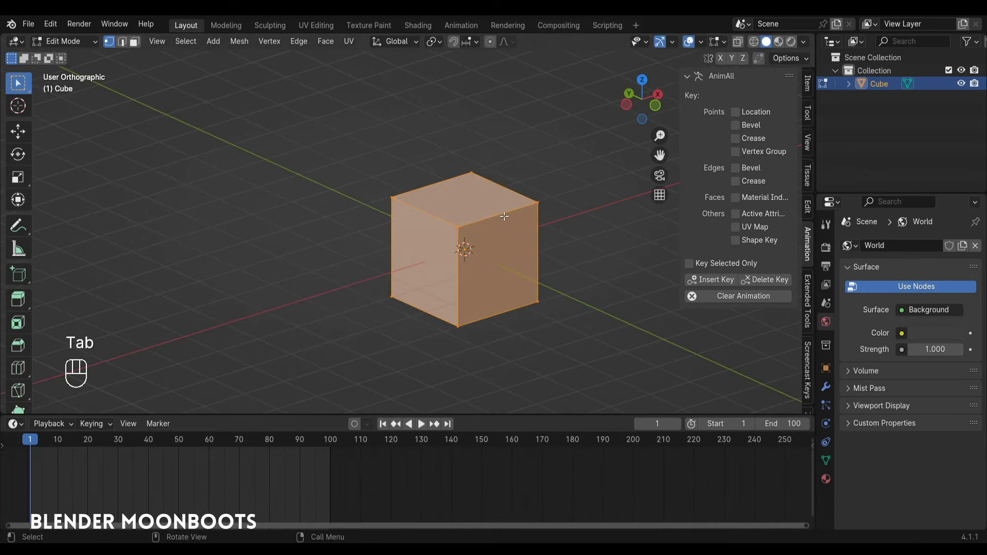
Step: Subdivide the cube, enable Points Location keying and insert a key at frame 1
left_click_drag(516, 216, 493, 195)
left_click(525, 233)
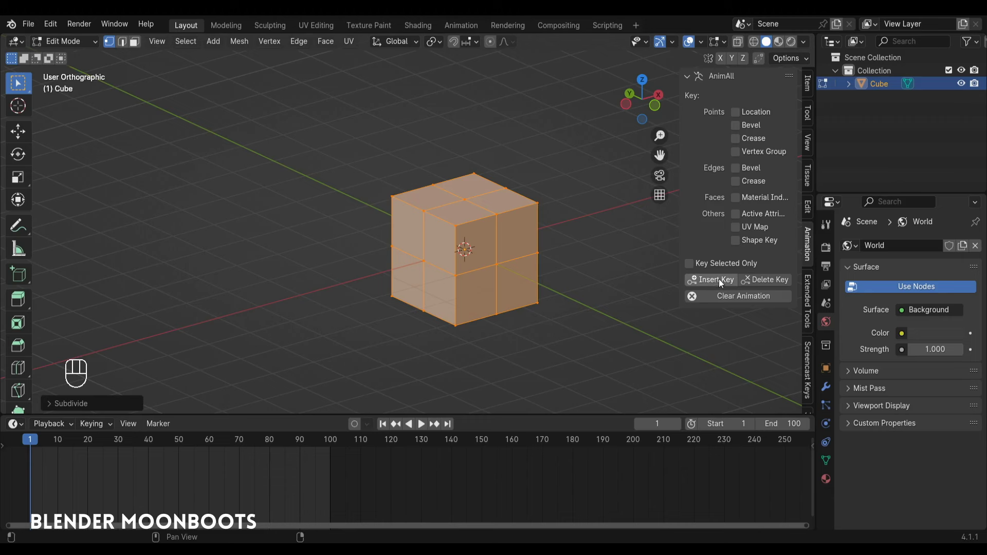
left_click(724, 283)
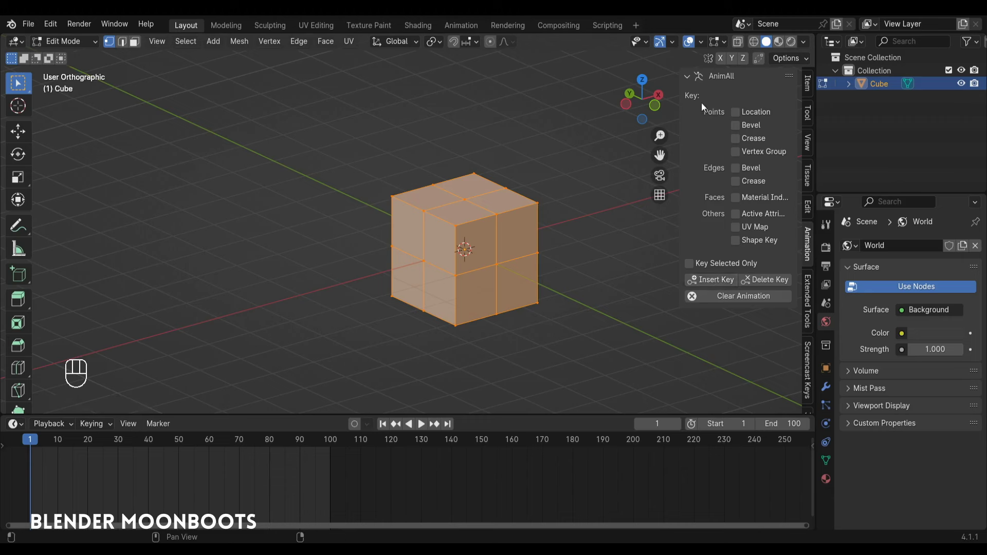
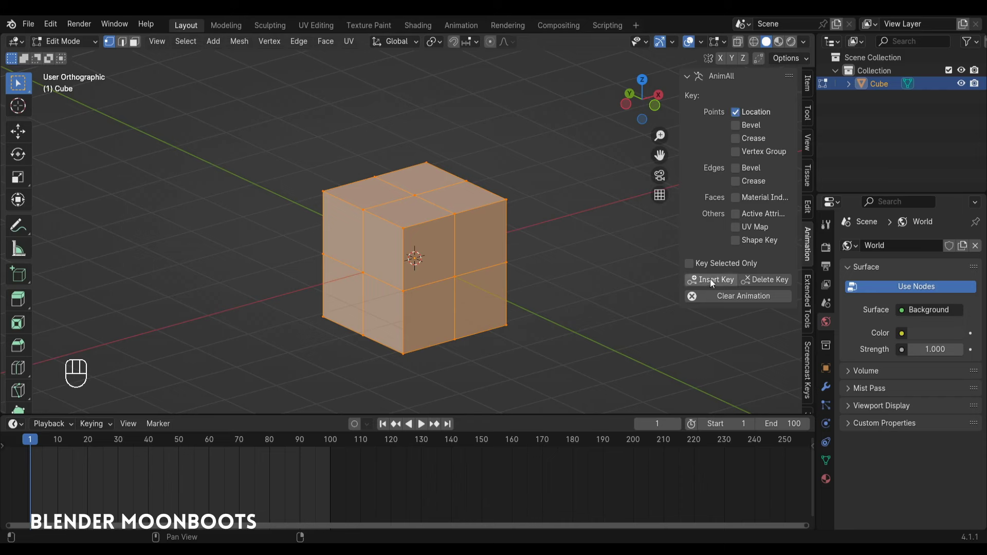
left_click(719, 283)
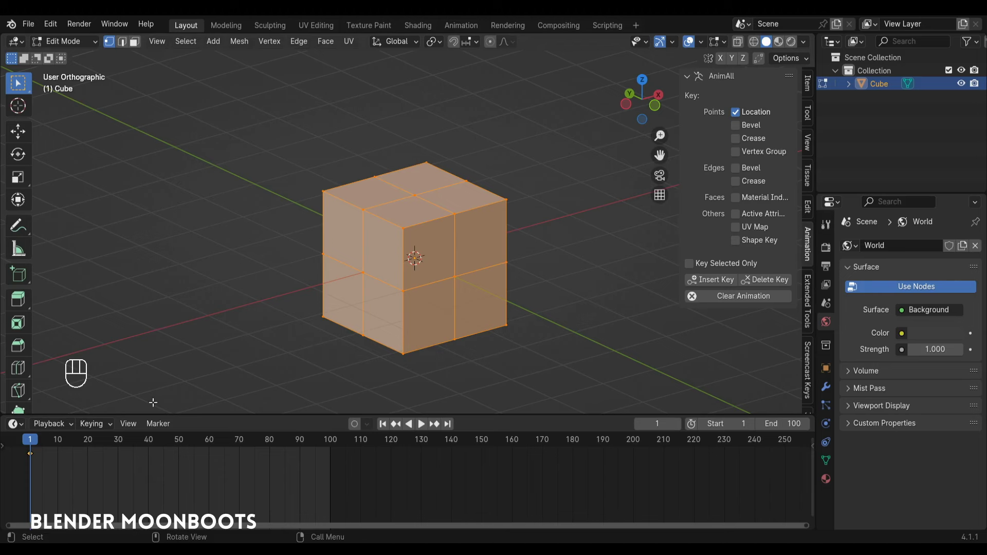
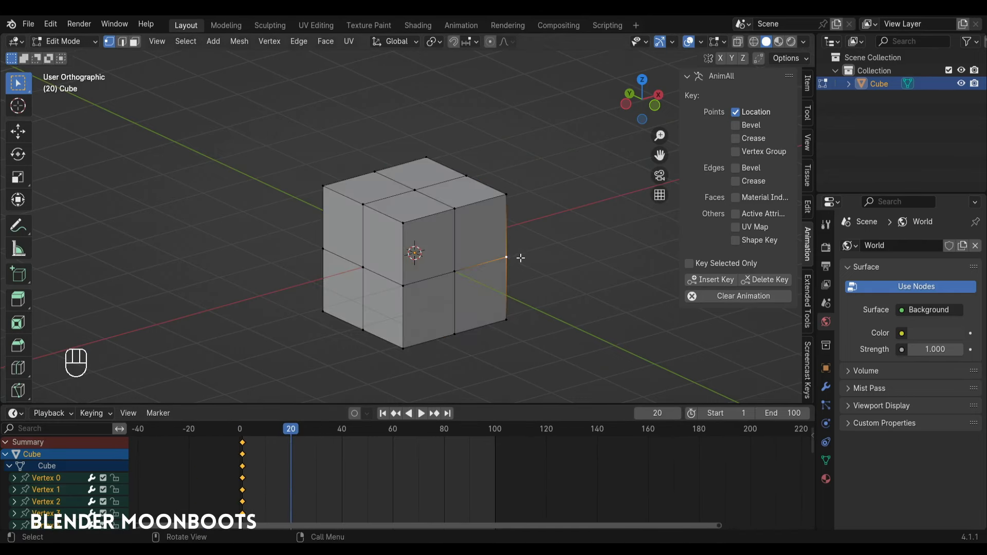
Step: Pull one corner vertex outward into a point and key the vertex positions at frame 20
key("shift+space")
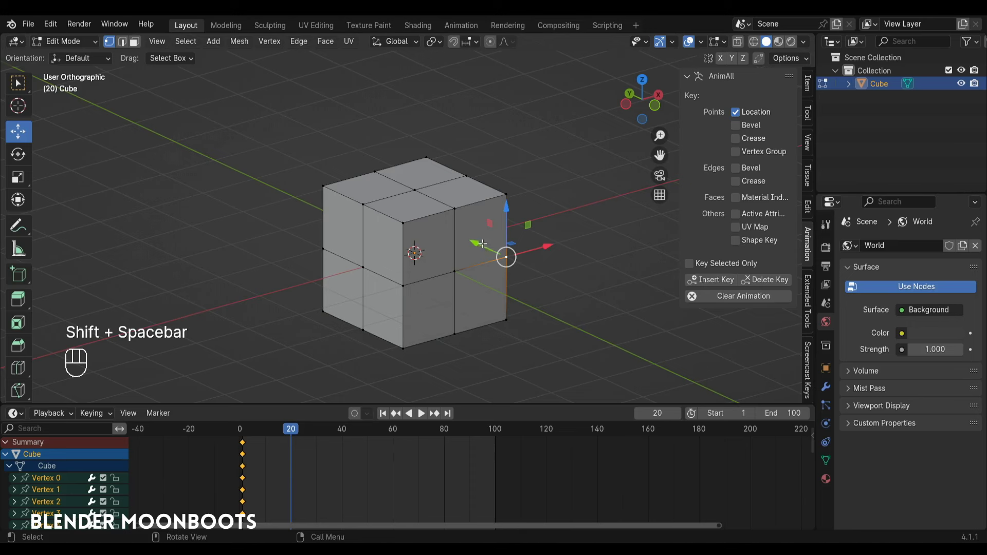
left_click_drag(510, 255, 519, 261)
left_click(369, 144)
left_click_drag(391, 266, 338, 287)
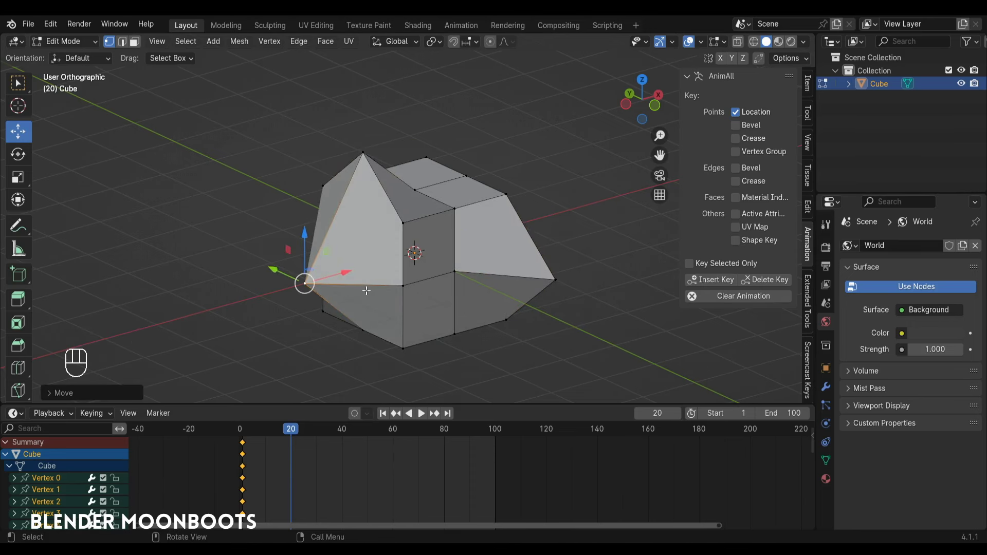
left_click(726, 284)
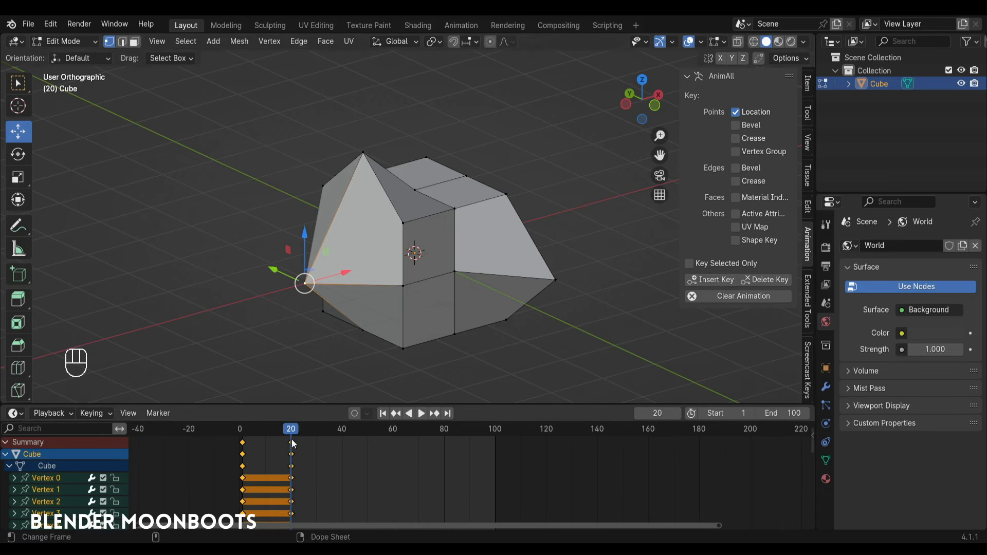
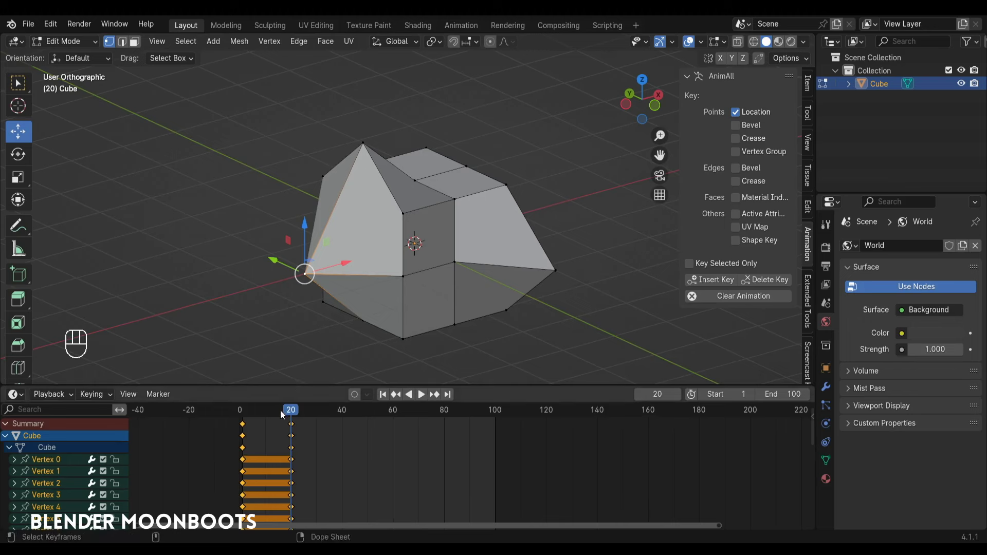
Step: Scrub the morph, return to Object Mode and play it from frame 46
left_click_drag(285, 417, 244, 412)
key("Tab")
left_click_drag(248, 414, 249, 423)
key("space")
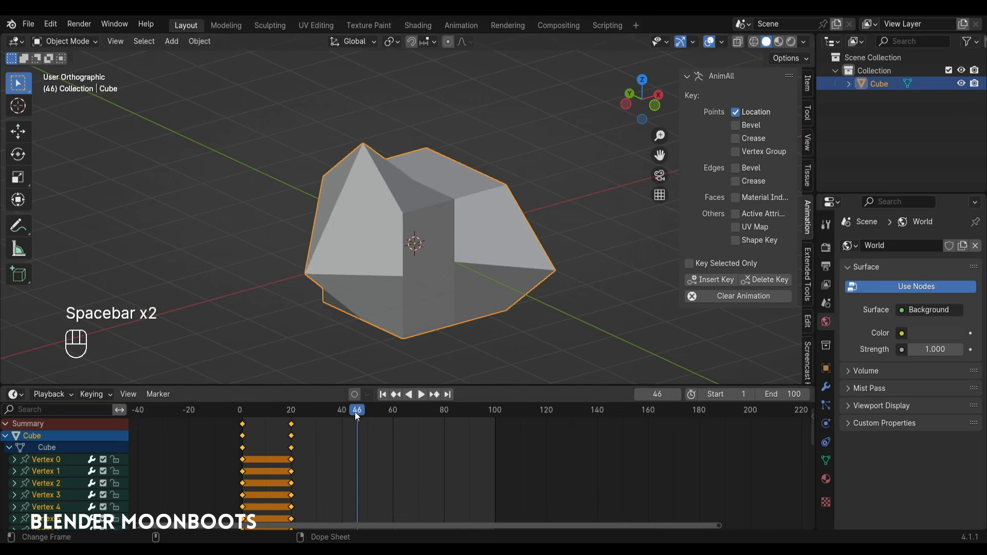
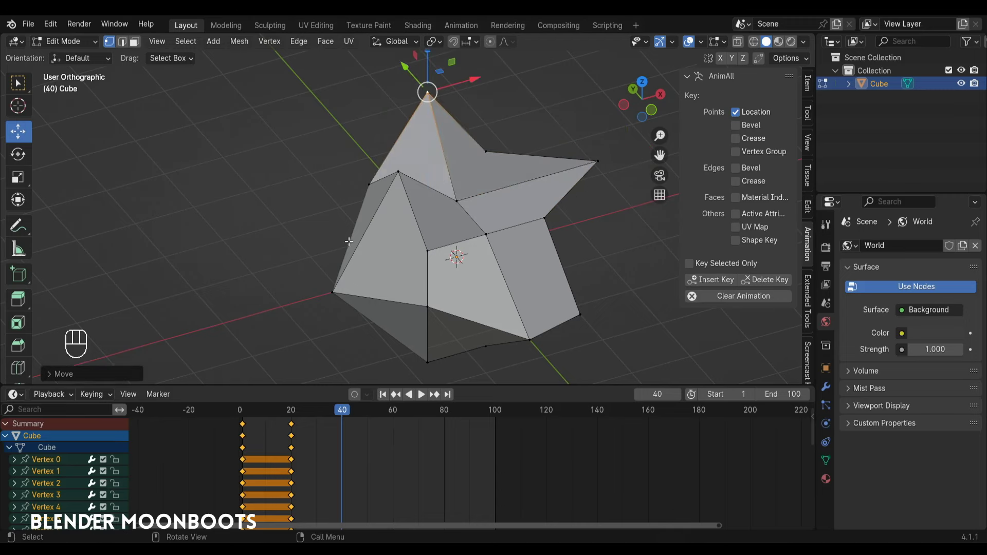
Step: Pull four more vertices out into star points and return to Object Mode
left_click_drag(413, 265, 552, 229)
left_click_drag(542, 240, 483, 230)
left_click_drag(446, 253, 411, 252)
left_click_drag(432, 211, 389, 234)
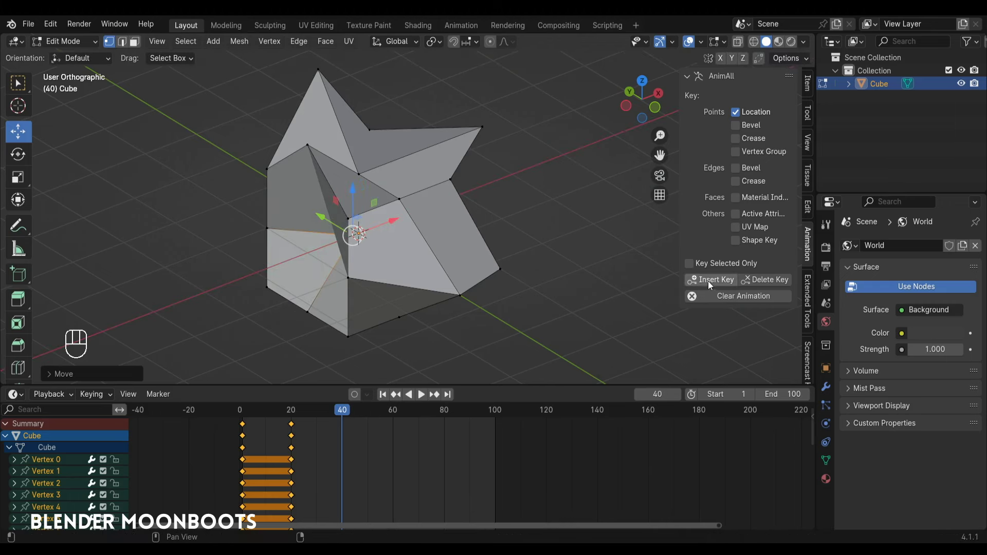
key("Tab")
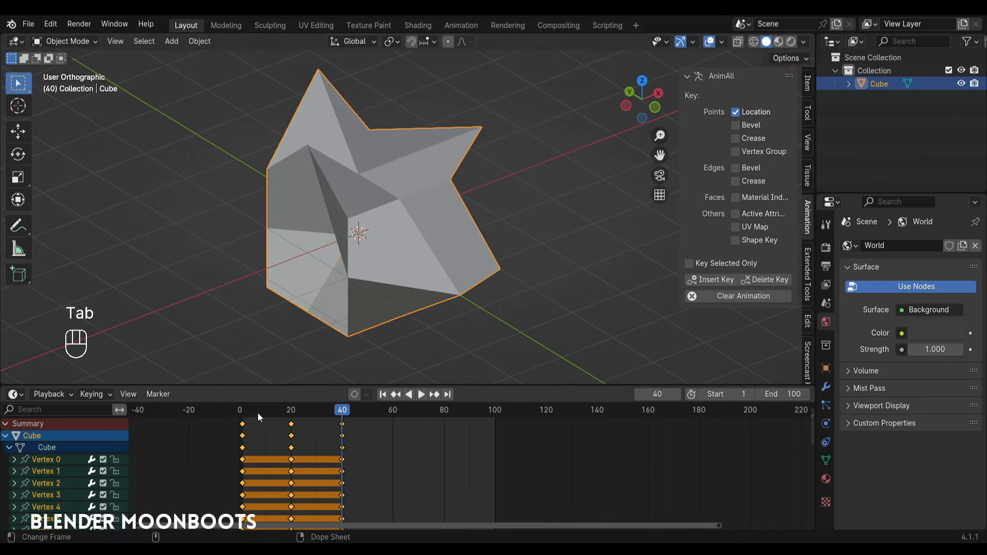
Step: Play the morph, then duplicate the vertex keyframes in the Dope Sheet so it repeats
left_click_drag(257, 416, 246, 424)
key("space")
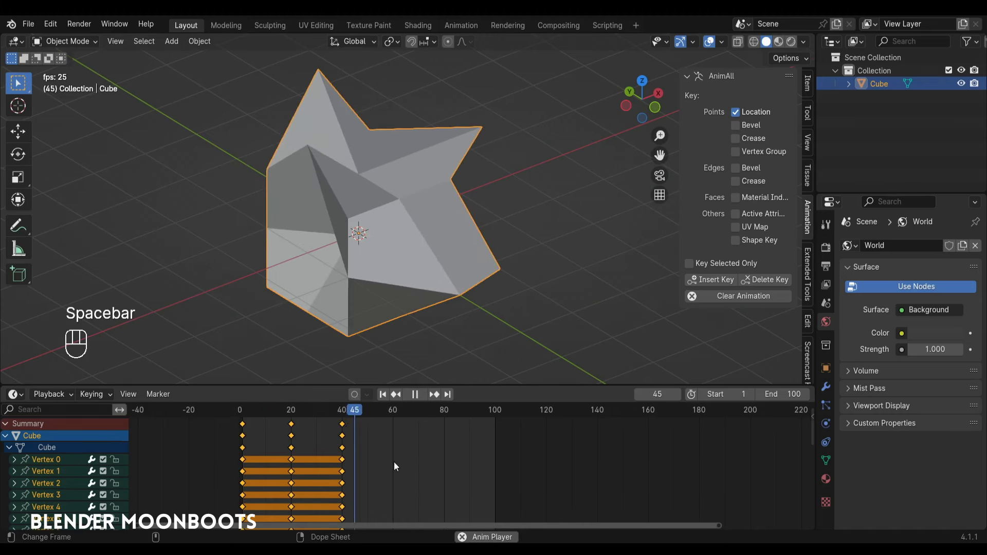
left_click(295, 427)
key("shift+d")
left_click_drag(361, 414, 251, 417)
key("shift+d")
Step: Play the repeated morph animation and stop it with the pointed mesh showing
key("space")
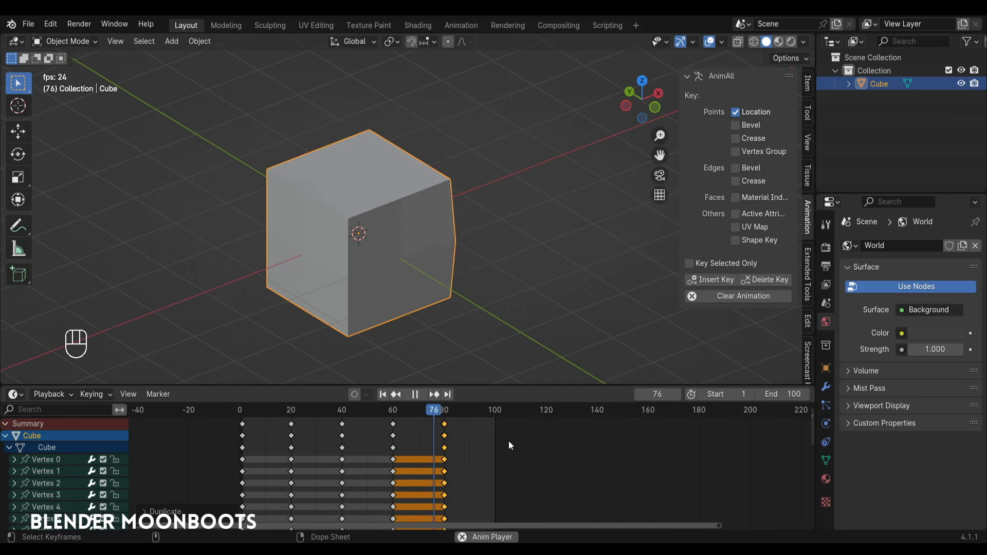
key("space")
left_click(489, 308)
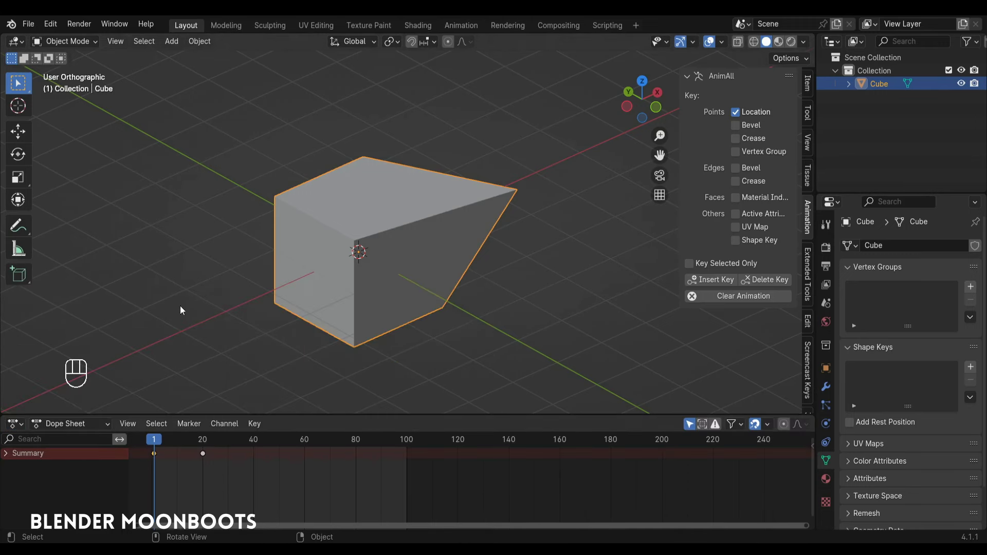
Step: Clear the old cube's animation, duplicate the cube and move the copy aside
left_click_drag(68, 426, 90, 475)
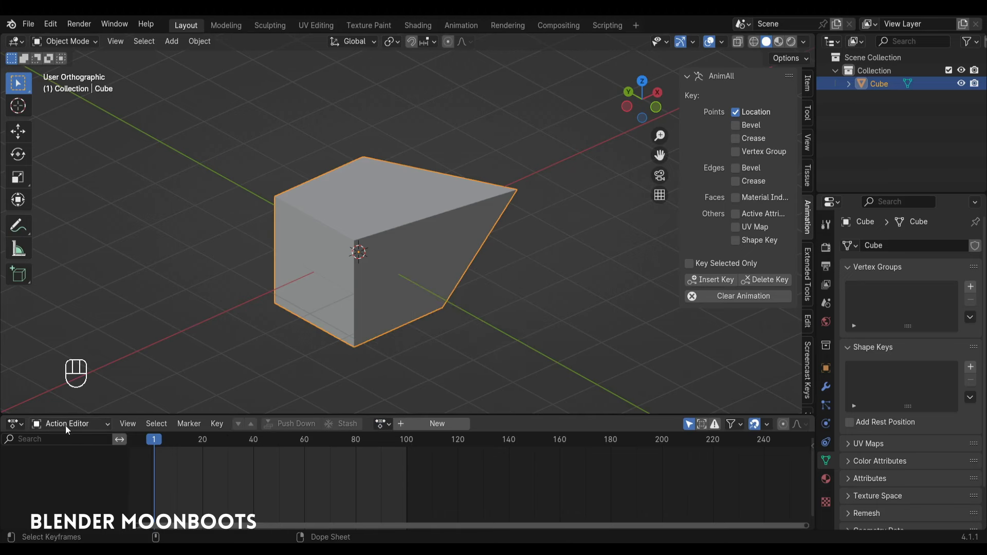
left_click_drag(182, 314, 266, 282)
left_click_drag(274, 285, 277, 303)
left_click_drag(313, 295, 289, 314)
left_click(307, 315)
left_click_drag(313, 314, 258, 327)
key("shift+d")
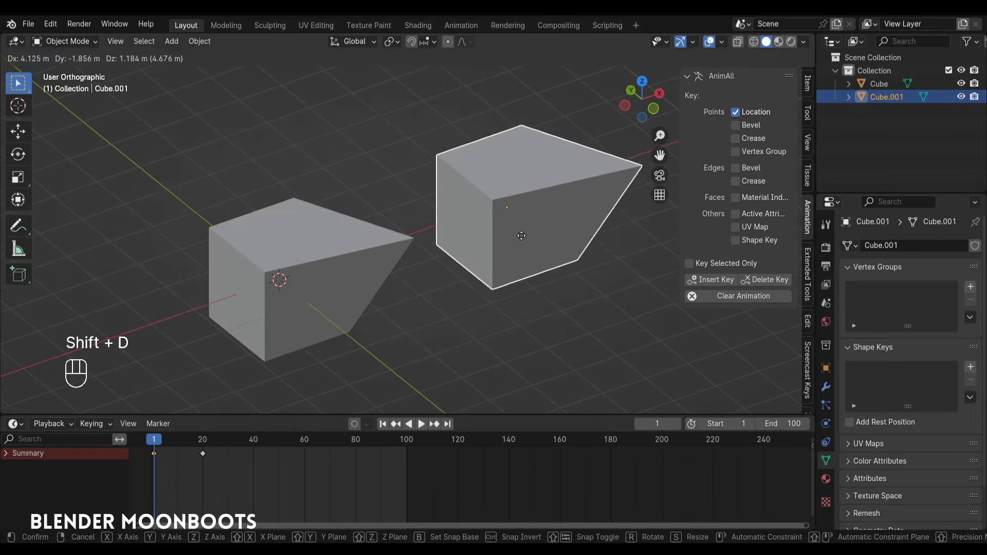
left_click_drag(166, 436, 163, 448)
Step: Remove the leftover copies to keep a plain default cube and uncheck Location keying in AnimAll
left_click(227, 449)
key("g")
left_click_drag(169, 444, 182, 458)
key("x")
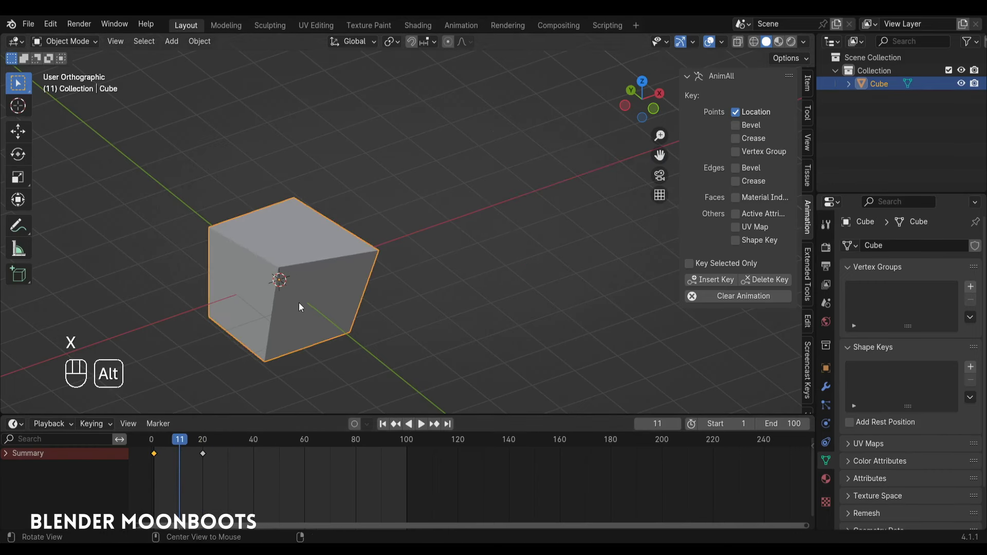
key("alt+d")
left_click_drag(177, 441, 225, 456)
left_click_drag(242, 477, 138, 449)
key("g")
left_click_drag(235, 443, 228, 489)
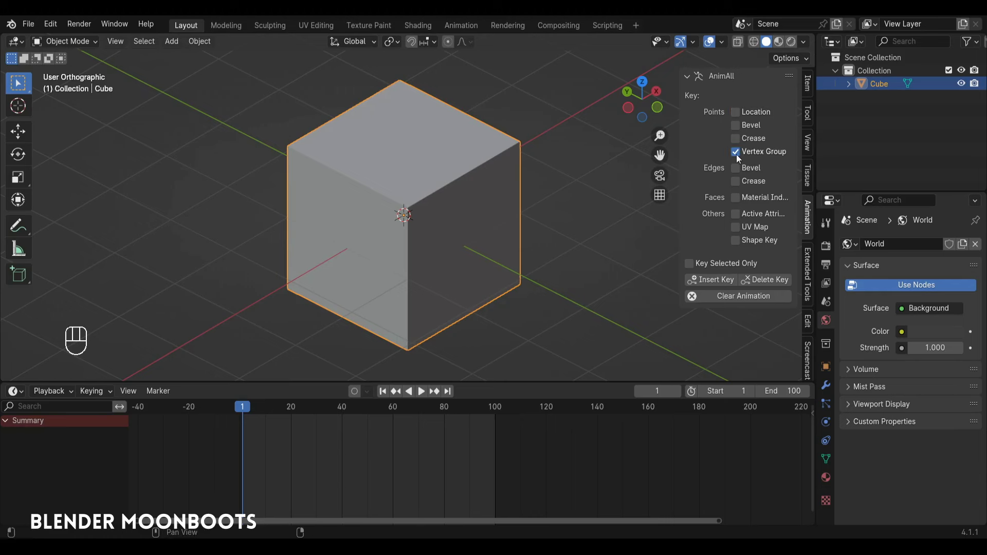
Step: In Weight Paint, key the vertex-group weights at frame 1 and the painted gradient at frame 20
key("ctrl+Tab")
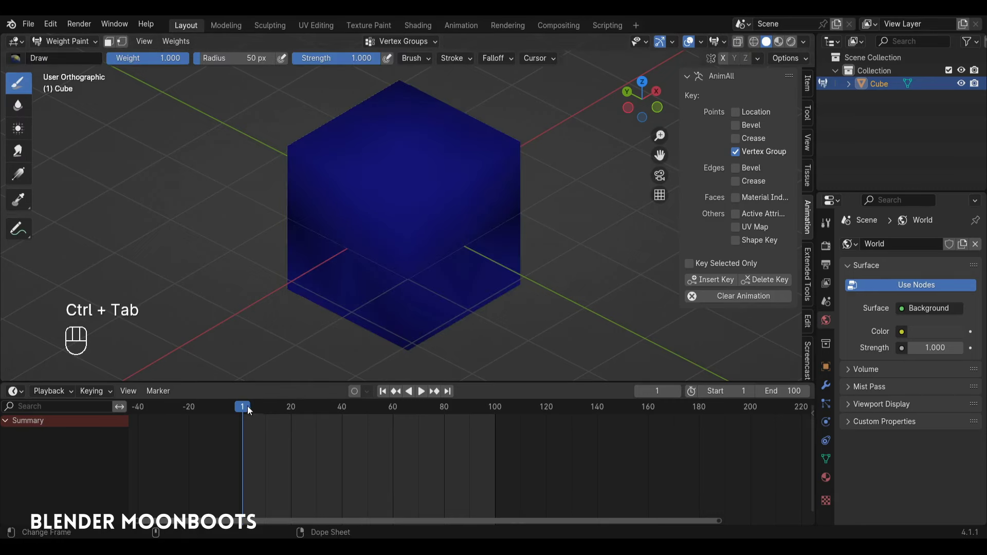
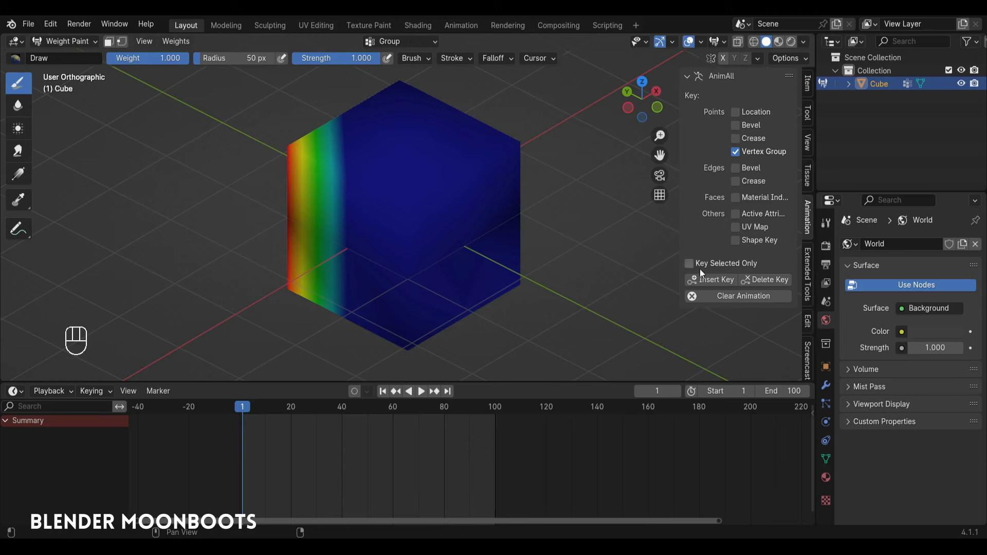
left_click(706, 282)
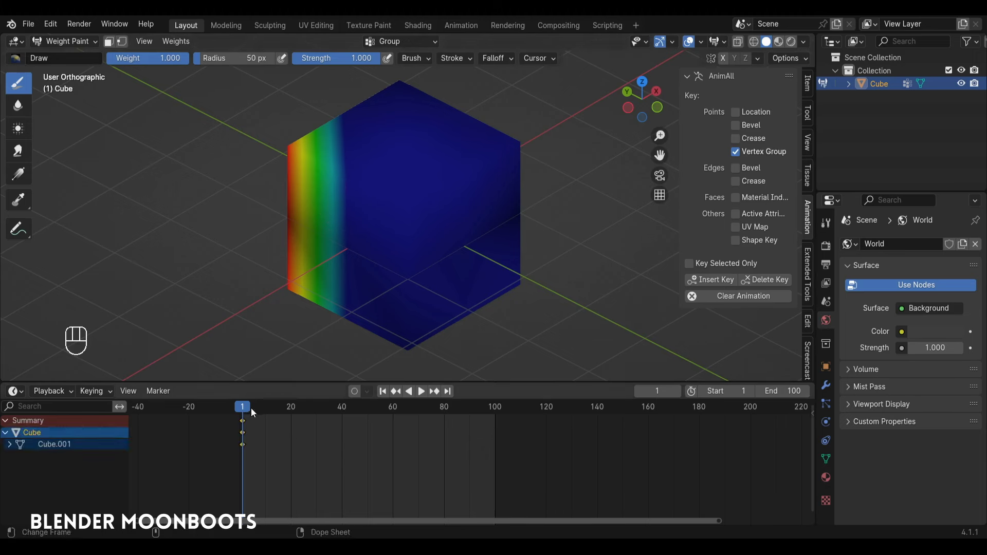
left_click_drag(249, 410, 294, 413)
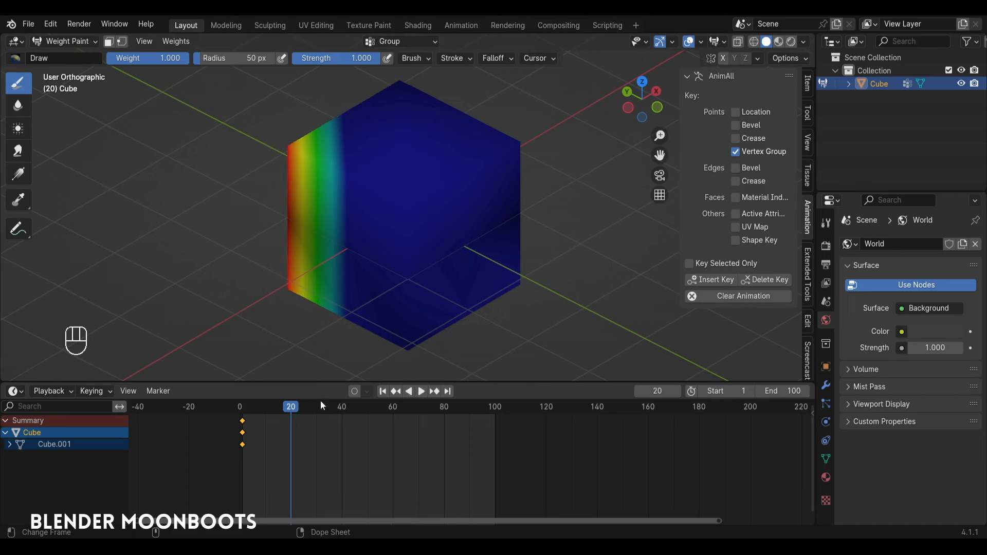
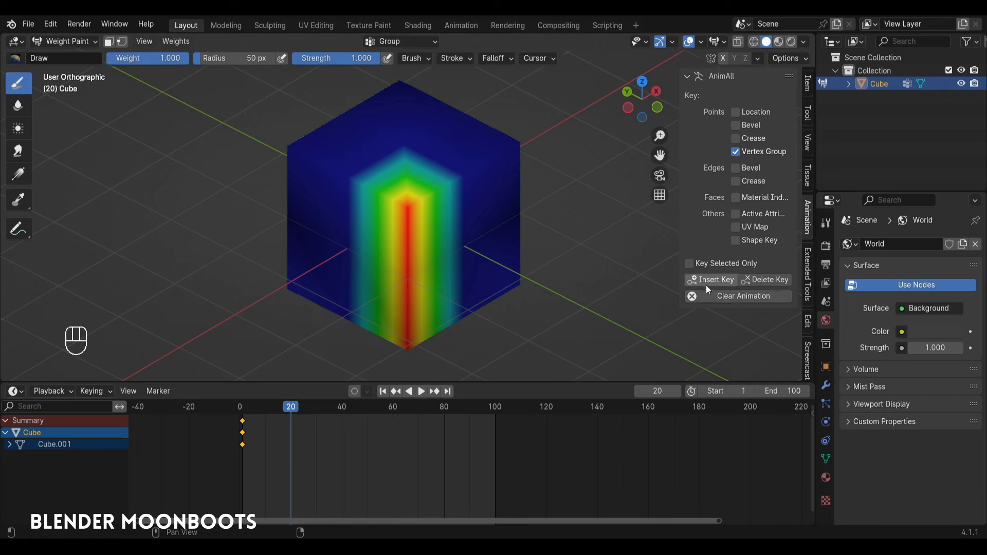
left_click(720, 279)
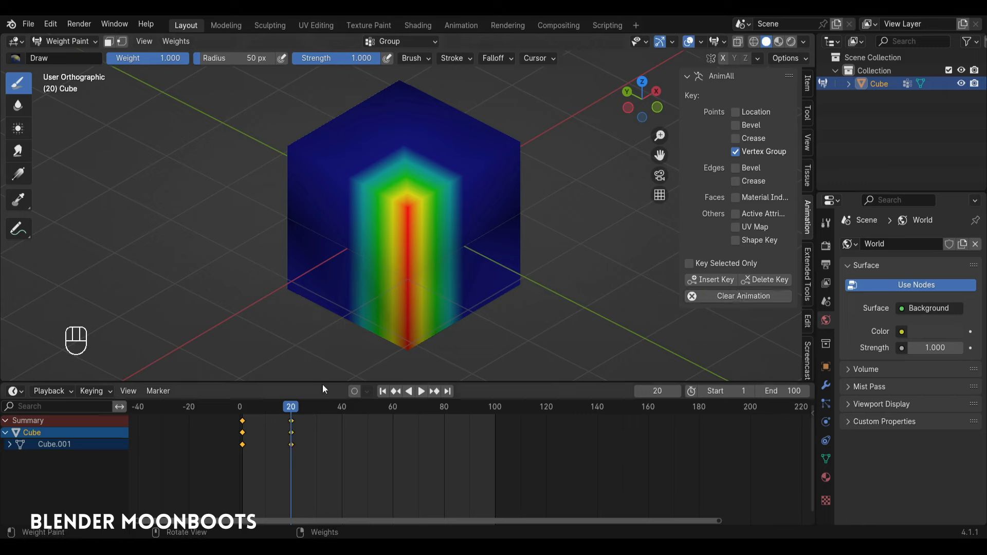
Step: Return to frame 1, re-key the weights there and play the weight animation
left_click_drag(279, 407, 249, 413)
left_click_drag(253, 412, 244, 409)
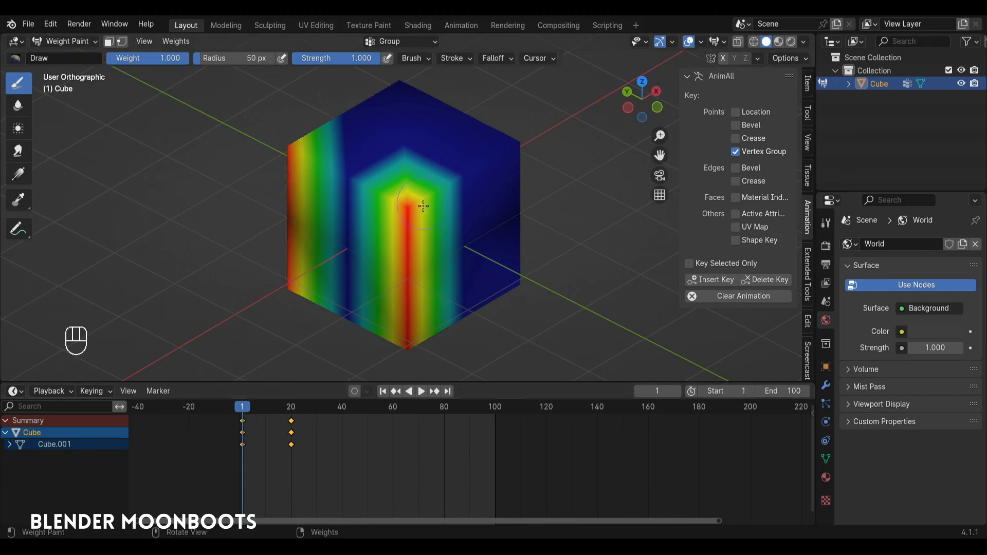
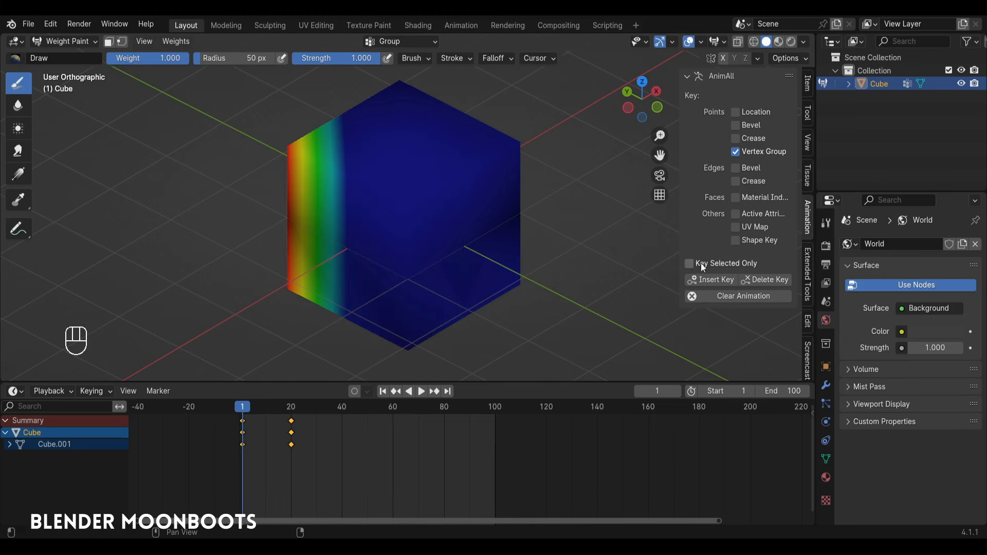
left_click(719, 279)
left_click_drag(253, 412, 246, 431)
key("space")
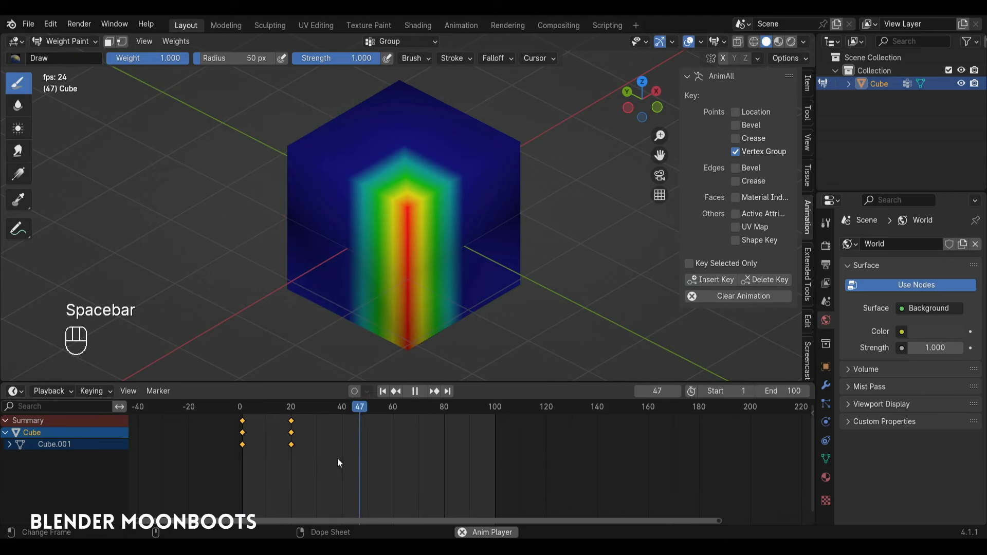
key("space")
Step: Delete the cube and bring up the Add menu for a curve
key("x")
key("shift+a")
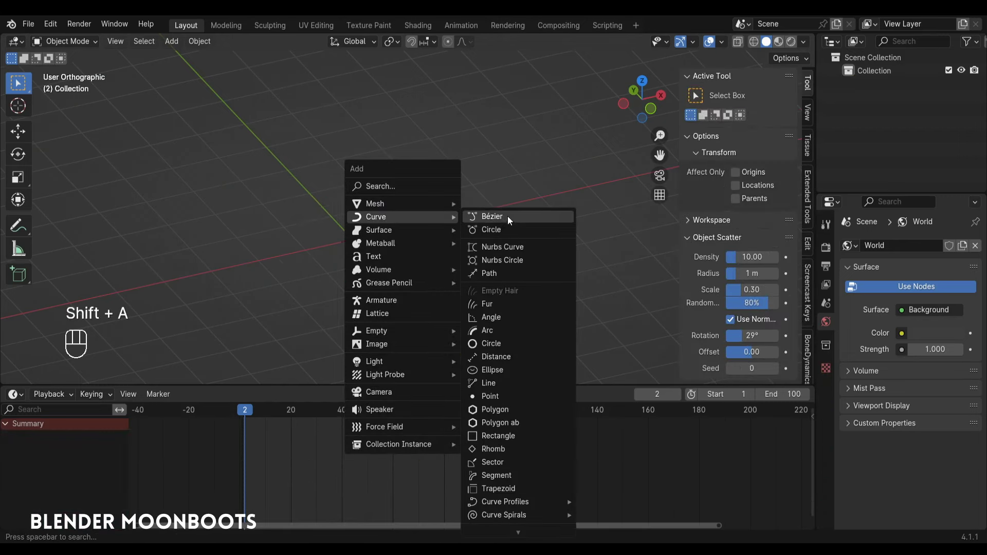
Step: Add a Bézier curve, enter Edit Mode and key its control-point positions at frame 1
left_click(445, 244)
left_click_drag(435, 236, 443, 184)
left_click_drag(442, 210, 524, 176)
key("Tab")
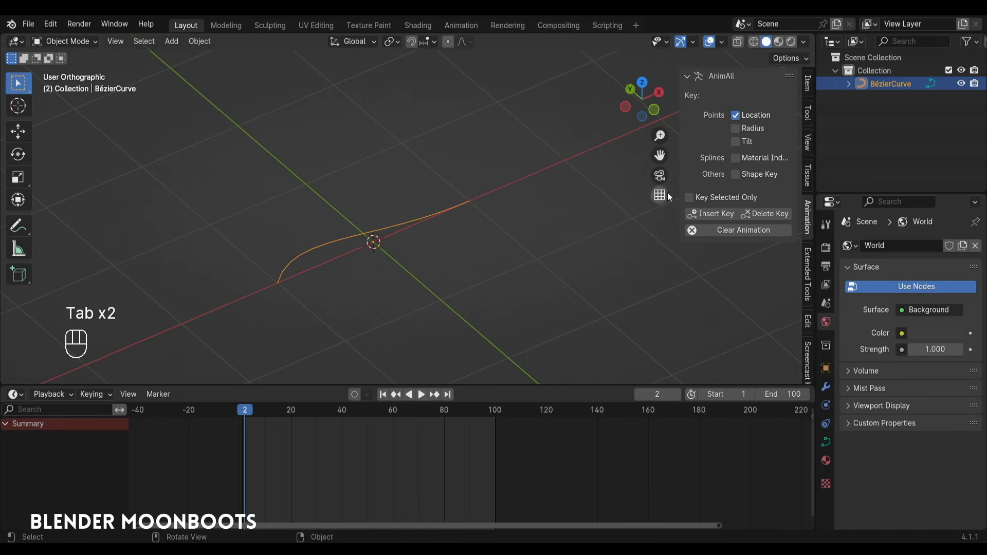
left_click(712, 220)
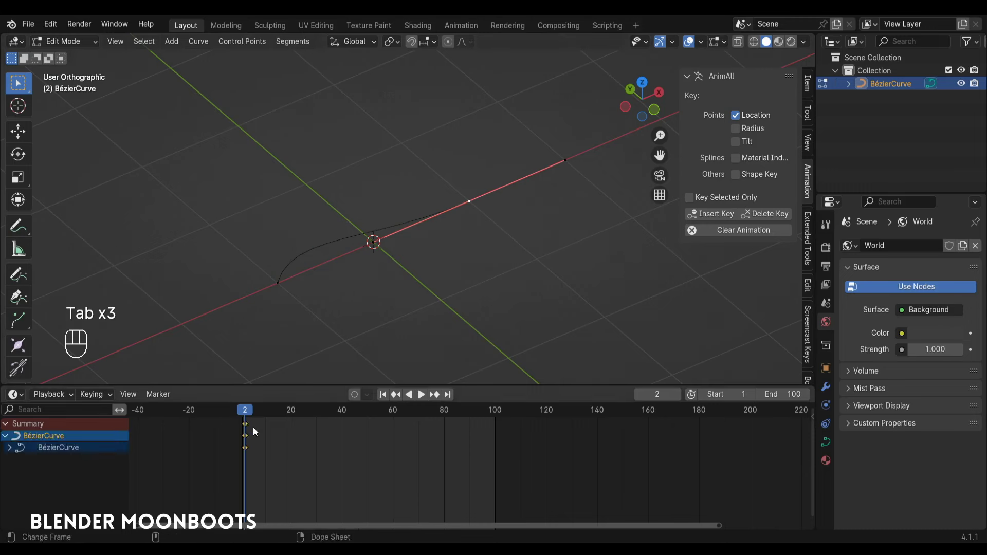
Step: At frame 20 move a control point to reshape the curve, key it and scrub the result
left_click_drag(252, 414, 295, 420)
key("shift+space")
left_click(420, 147)
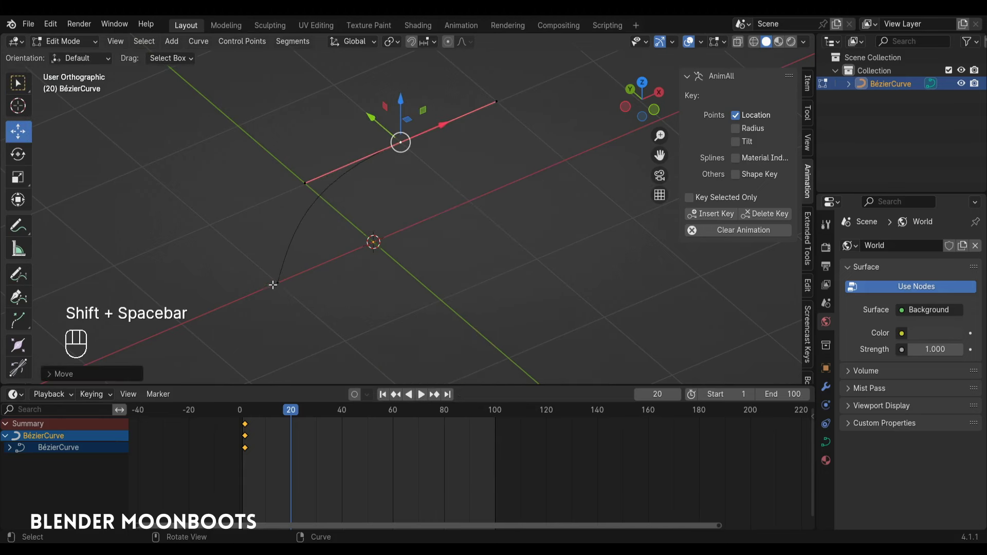
left_click_drag(278, 276, 332, 310)
key("Tab")
left_click(704, 217)
left_click_drag(253, 414, 249, 445)
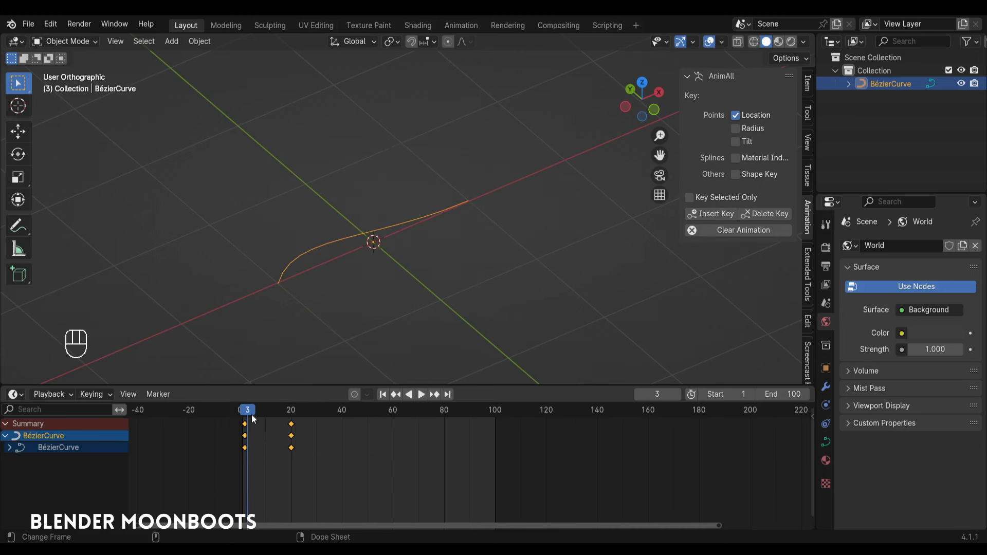